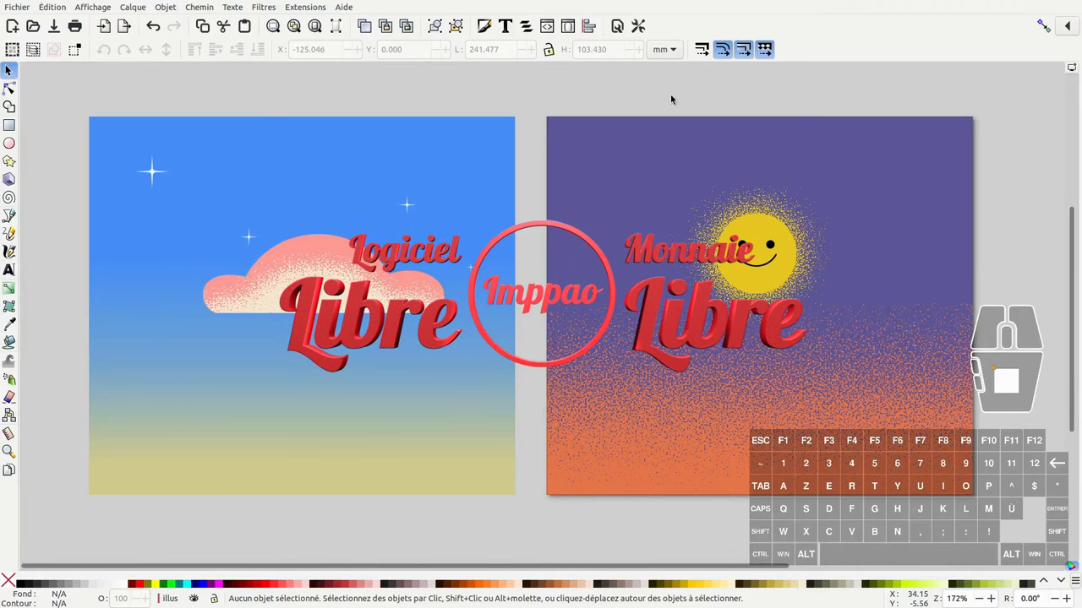
Switch to the Firefox grain tutorials, then return to the Inkscape drawing
{"action": "key", "text": "alt+Tab"}
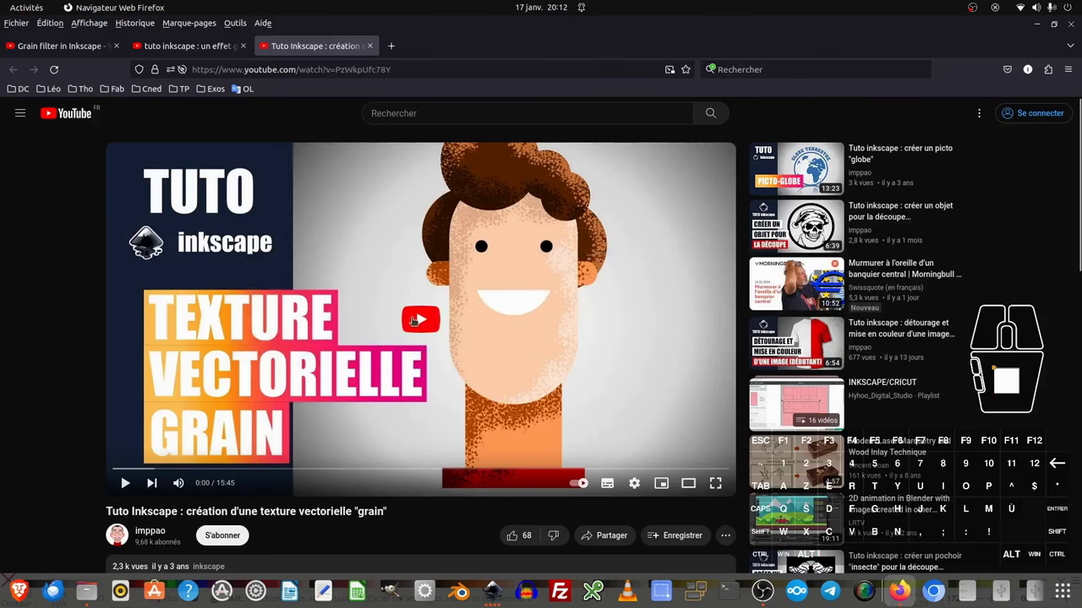
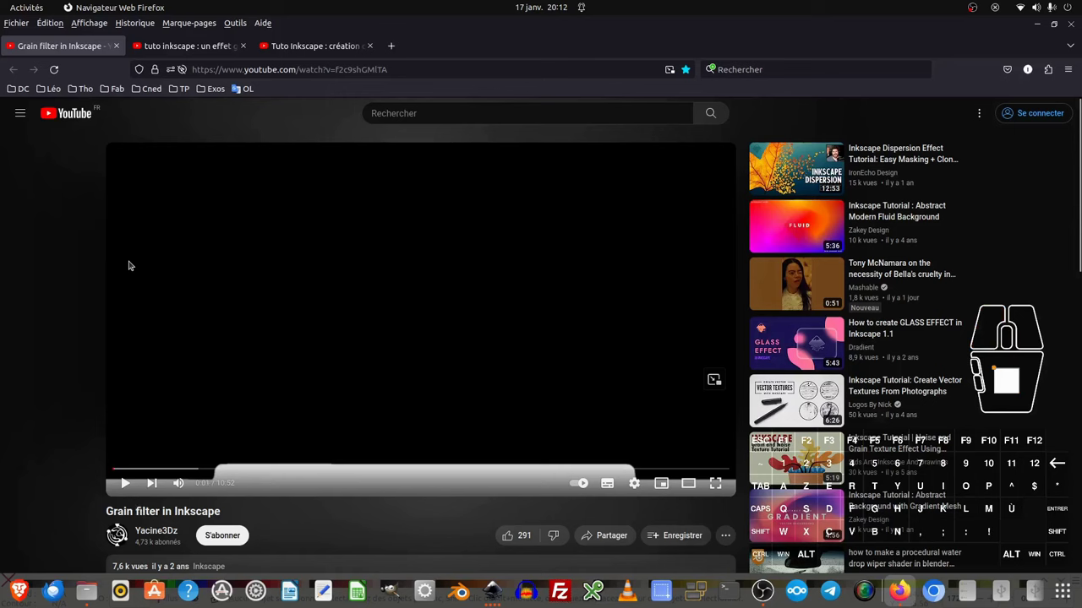
{"action": "key", "text": "alt+Tab"}
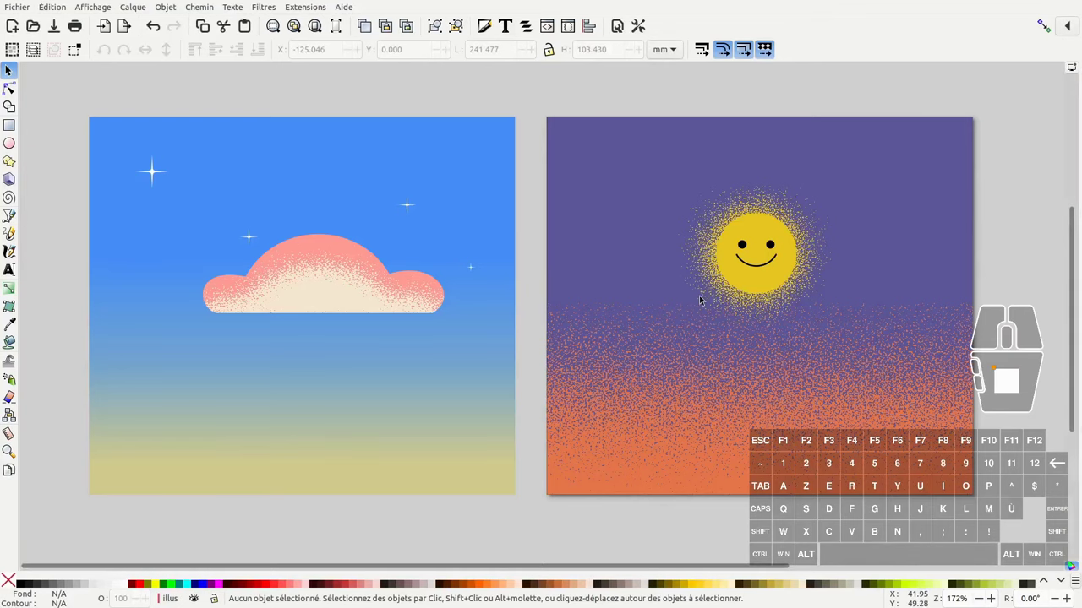
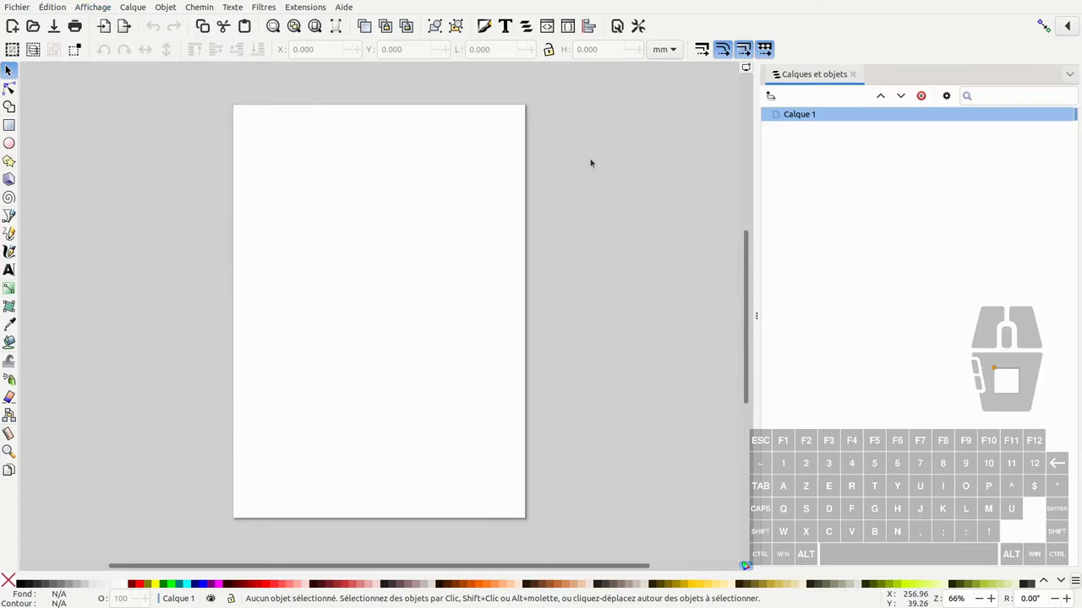
Import 24dc_soleil_modele.png from Bureau as an embedded (Incorporer) image onto the page
{"action": "key", "text": "alt+Tab"}
{"action": "left_click", "coordinate": [27, 11]}
{"action": "left_click", "coordinate": [44, 157]}
{"action": "left_click", "coordinate": [203, 163]}
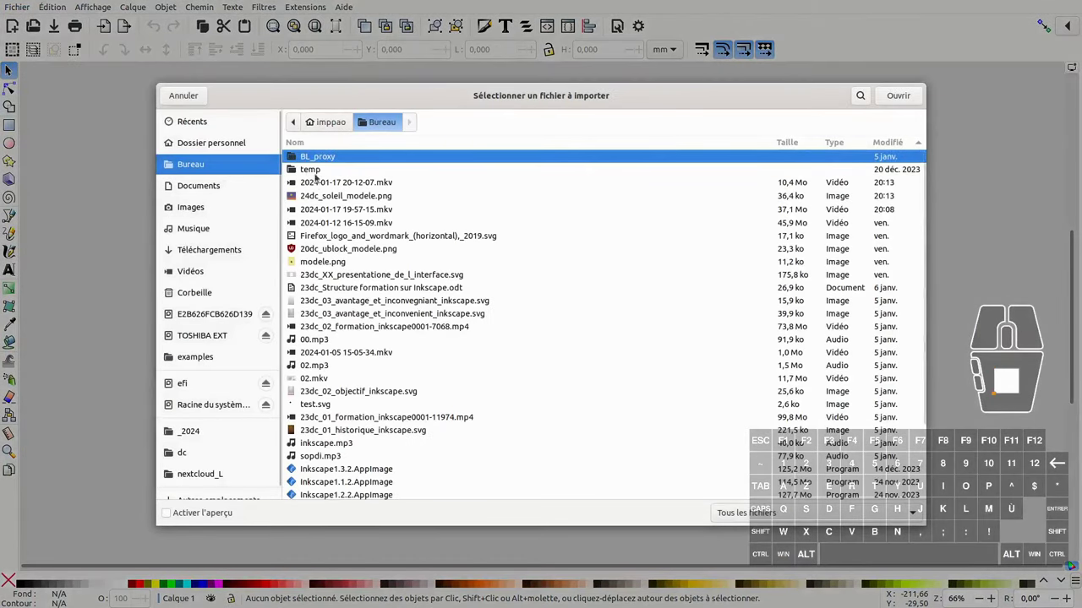
{"action": "left_click", "coordinate": [730, 55]}
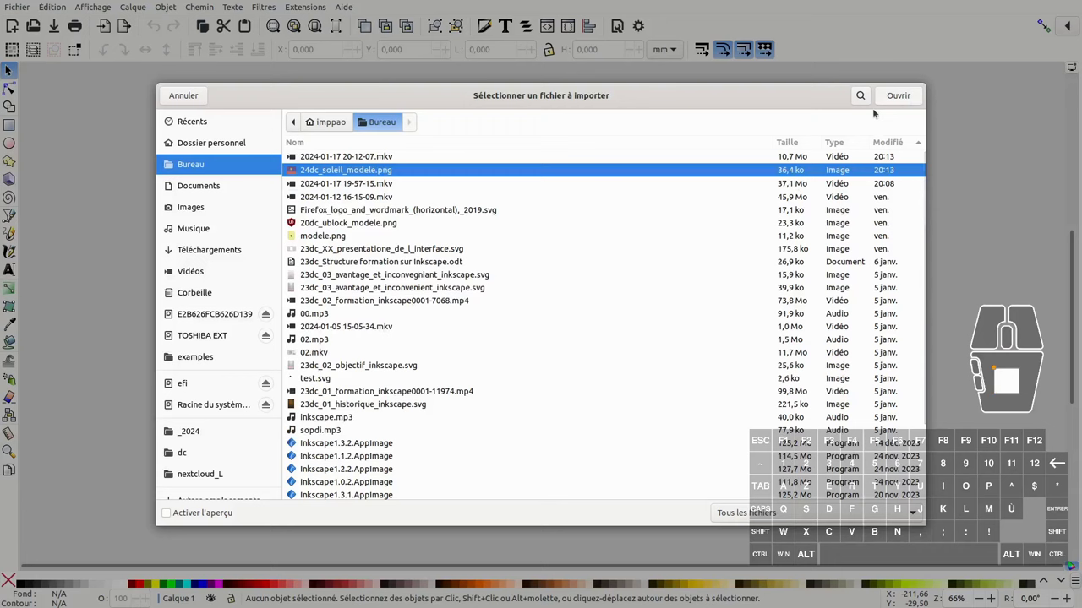
{"action": "left_click", "coordinate": [905, 100]}
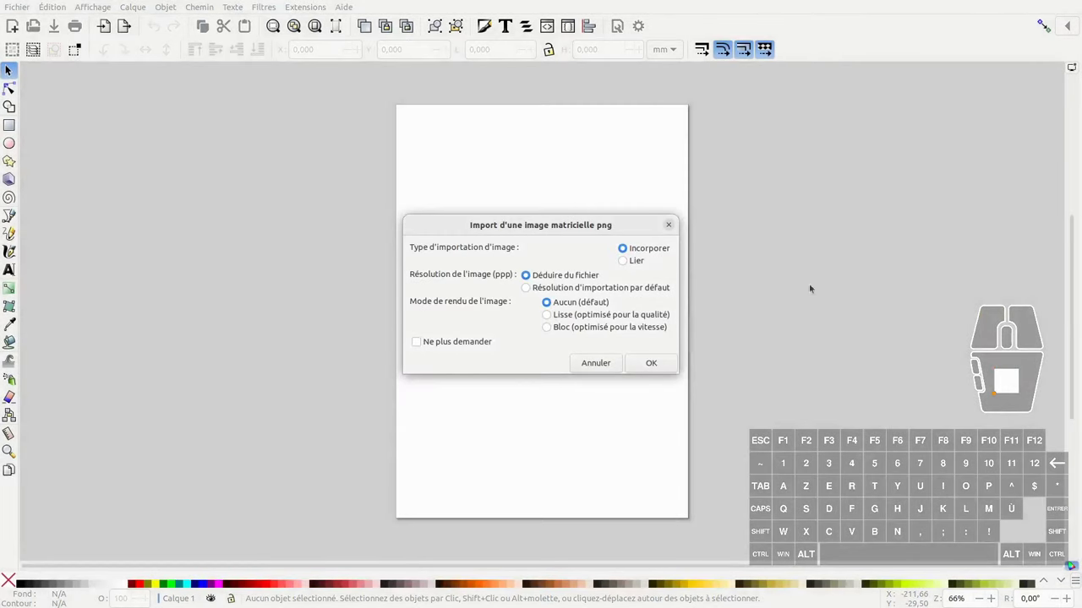
{"action": "left_click", "coordinate": [670, 367]}
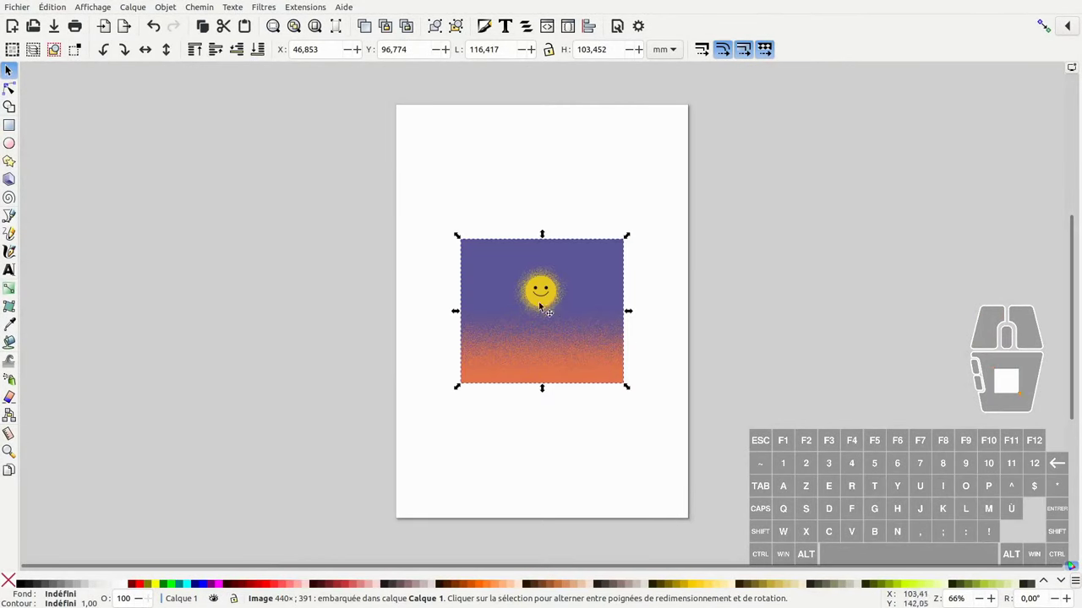
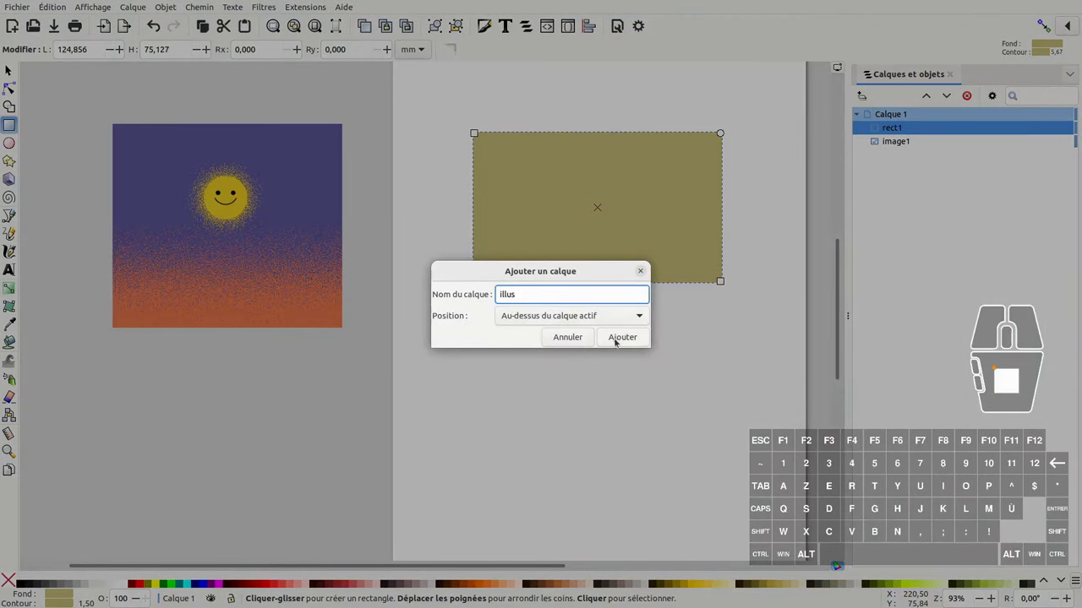
Add the illus layer and rename the original layer to modele
{"action": "left_click", "coordinate": [616, 339]}
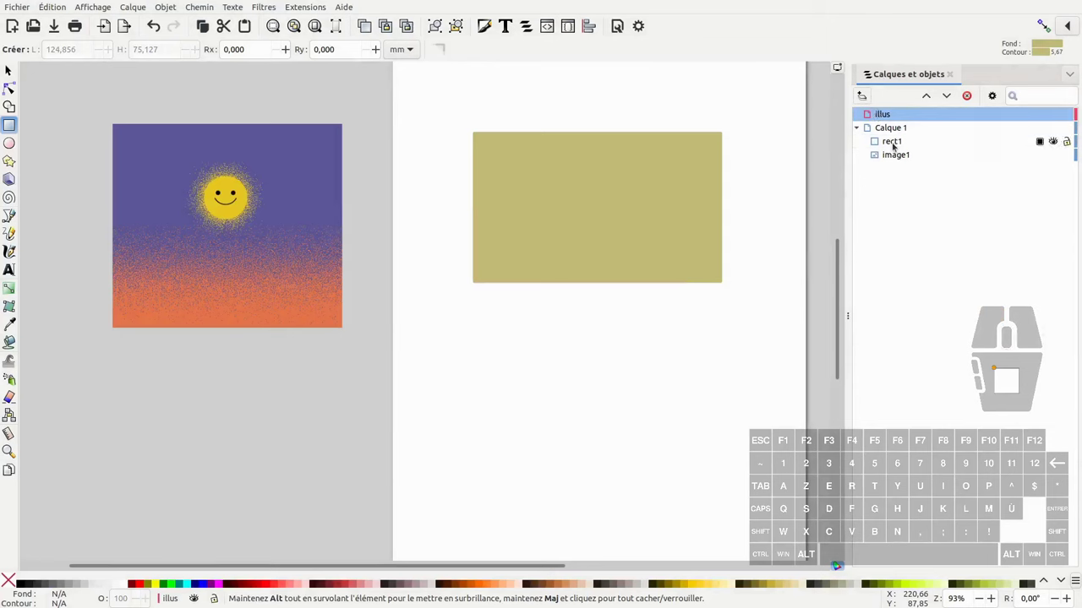
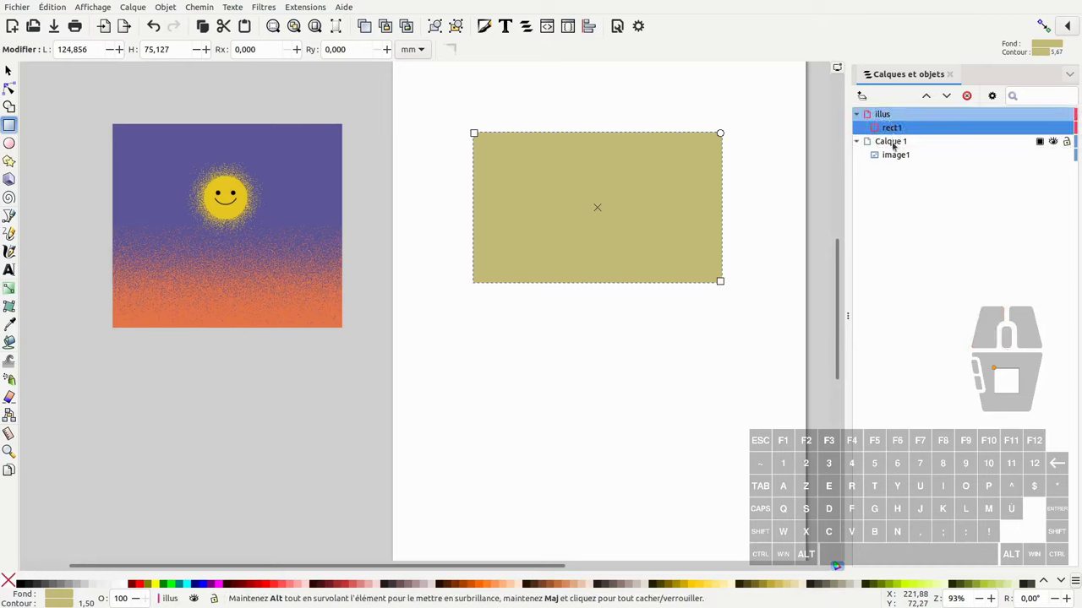
{"action": "double_click", "coordinate": [896, 142]}
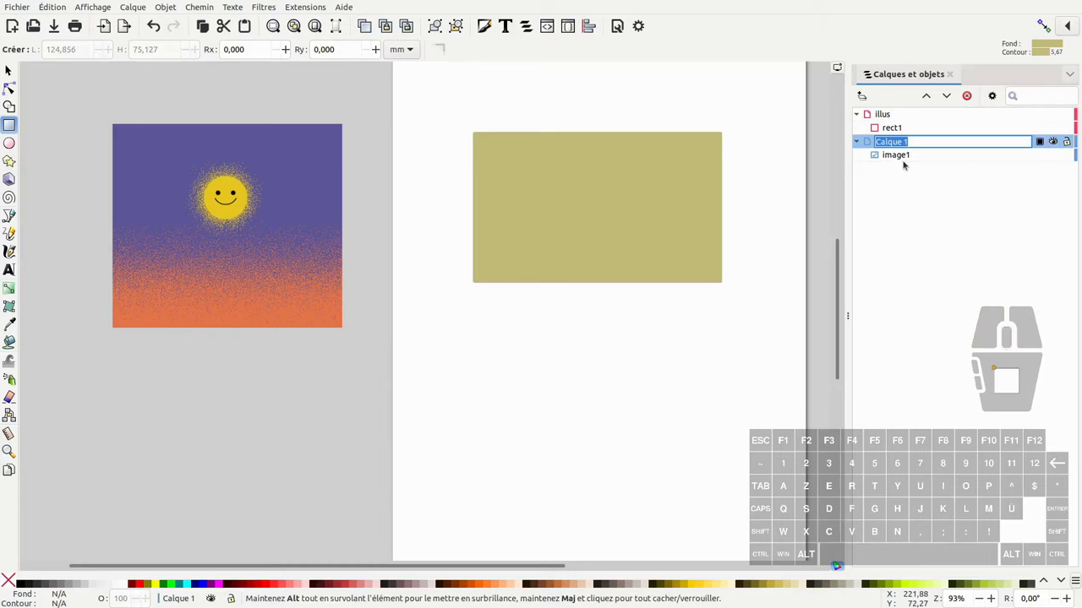
{"action": "key", "text": "Return"}
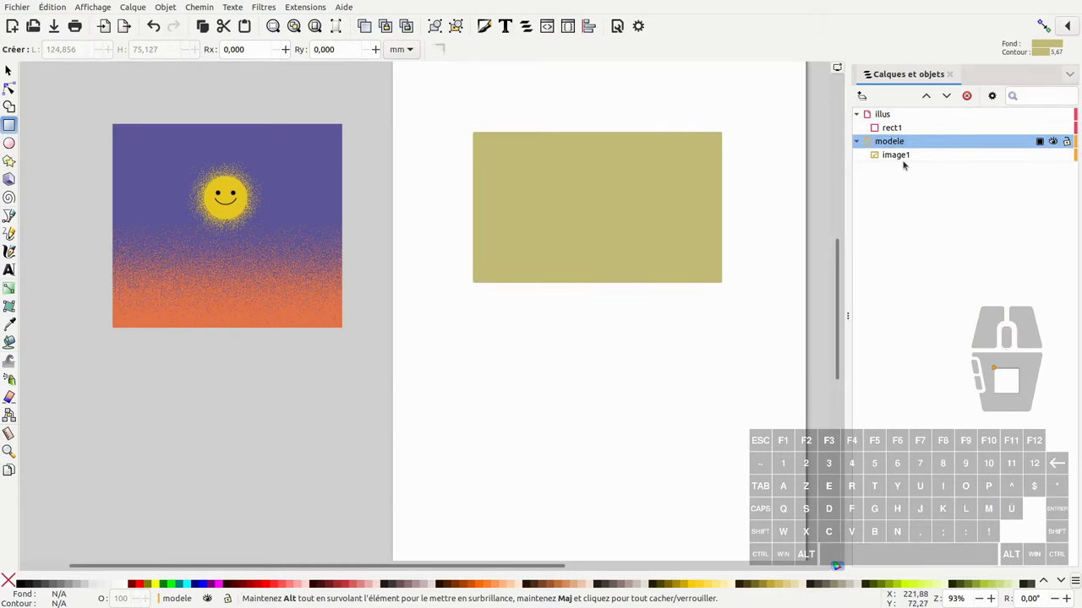
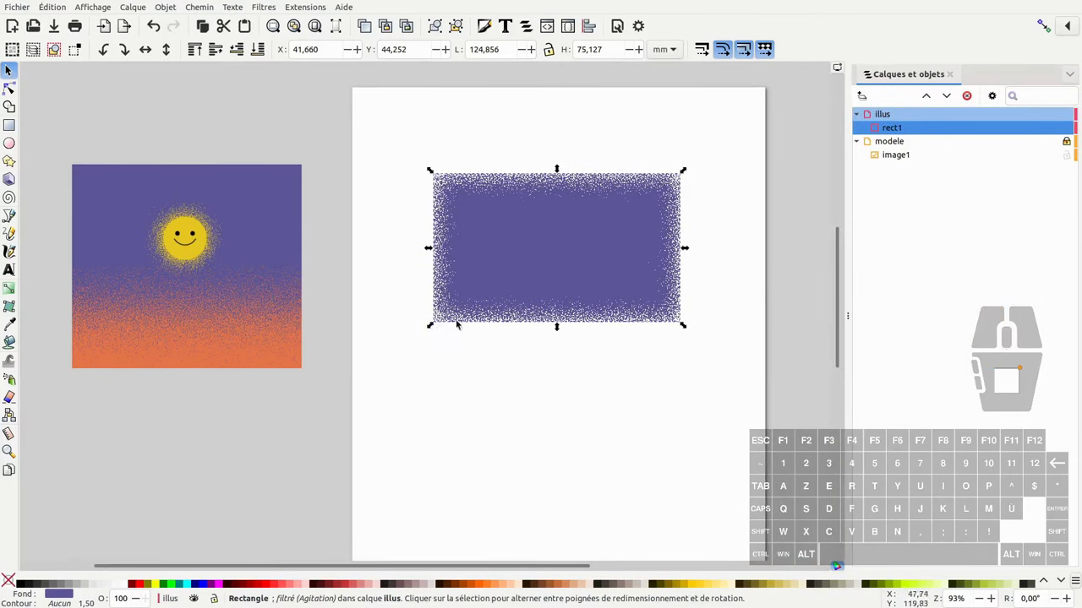
In the Filter Editor, set the Turbulence region to start at -0.50 so grain covers the left edge
{"action": "left_click", "coordinate": [268, 10]}
{"action": "left_click", "coordinate": [298, 278]}
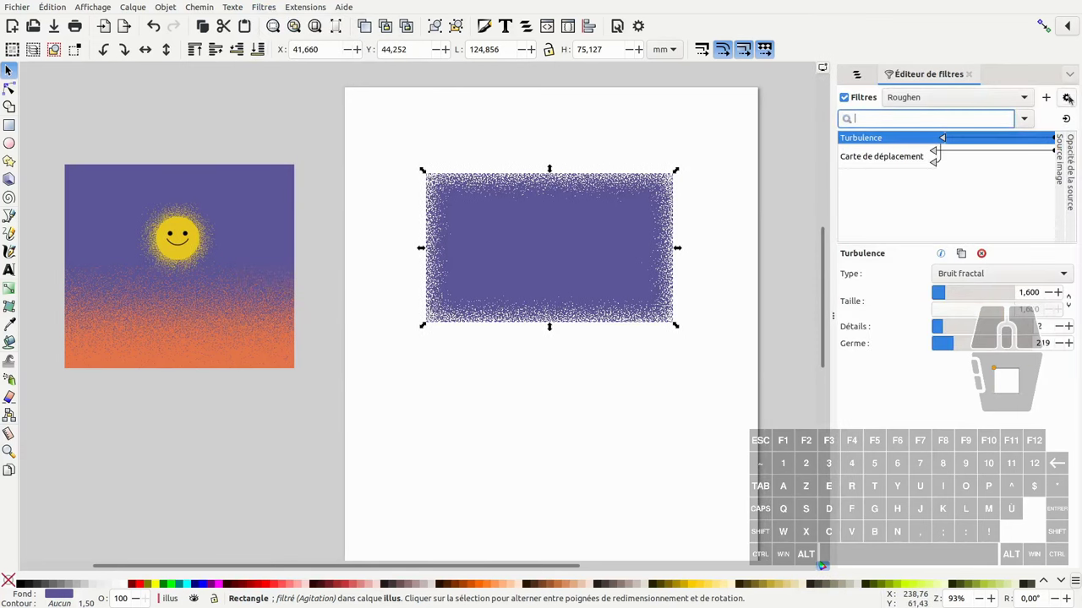
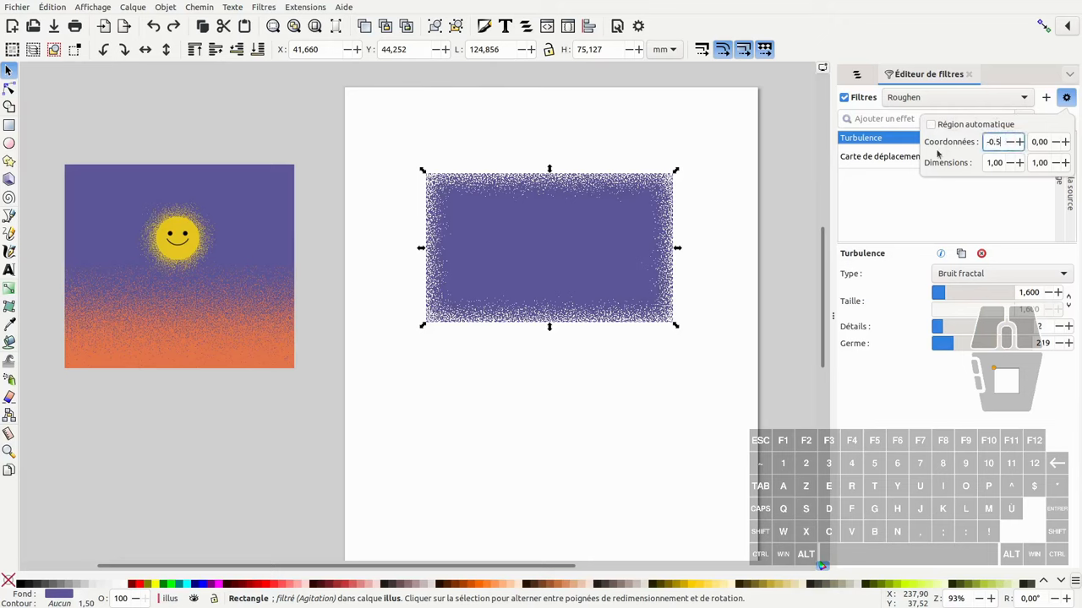
{"action": "key", "text": "Return"}
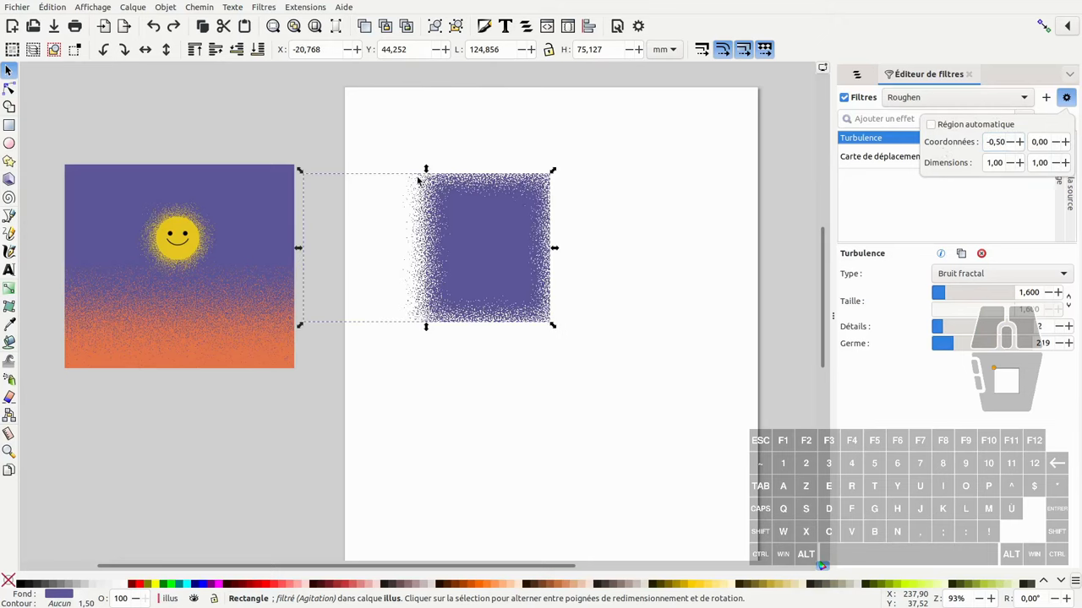
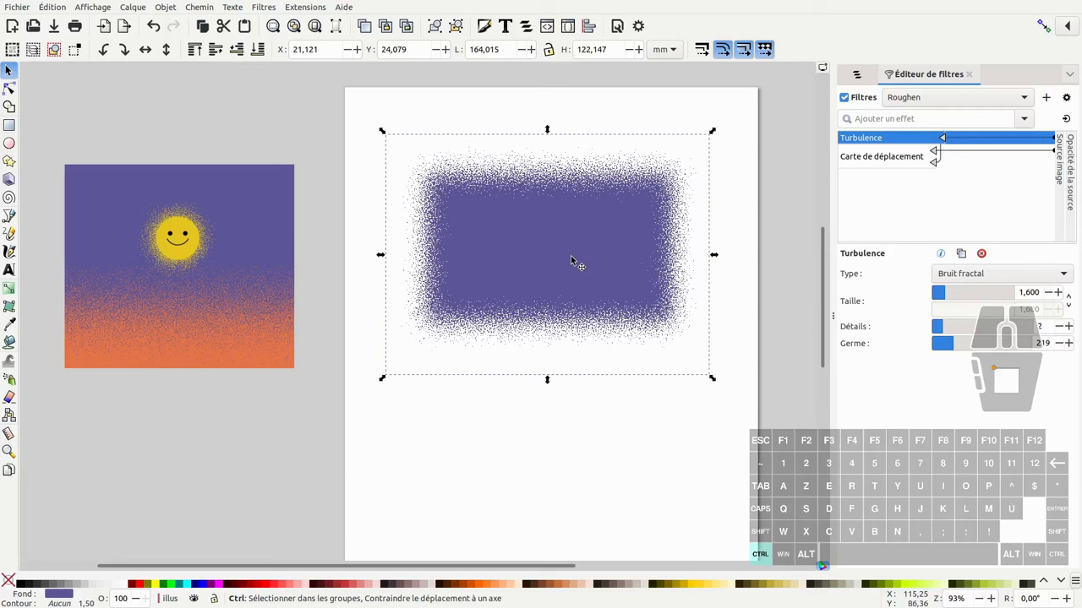
Move the copied grainy rectangle lower on the page via Layers and Objects
{"action": "left_click", "coordinate": [858, 77]}
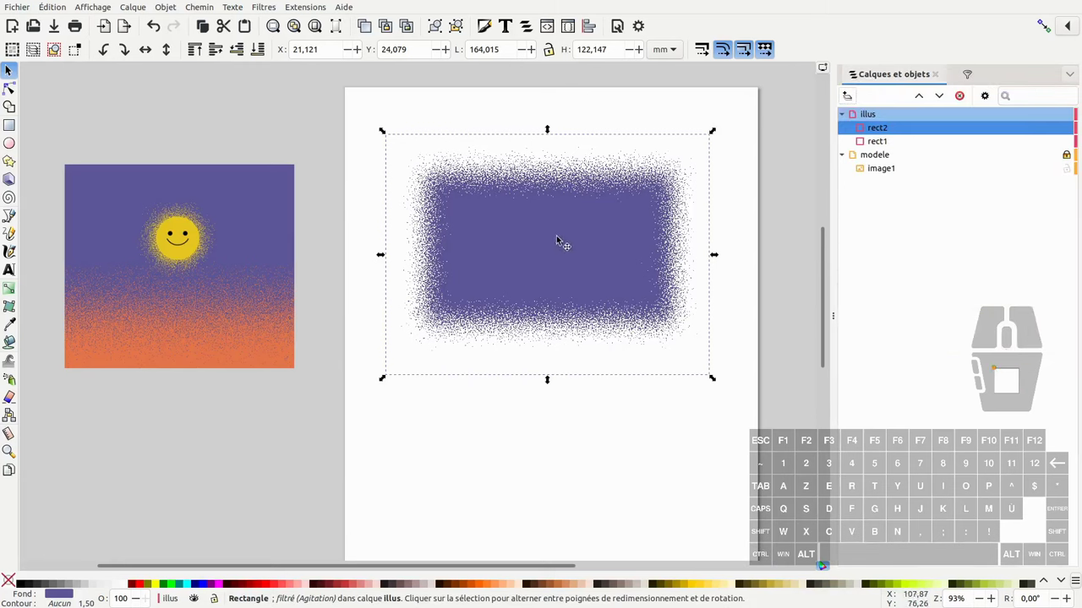
{"action": "left_click_drag", "start_coordinate": [555, 246], "coordinate": [566, 326]}
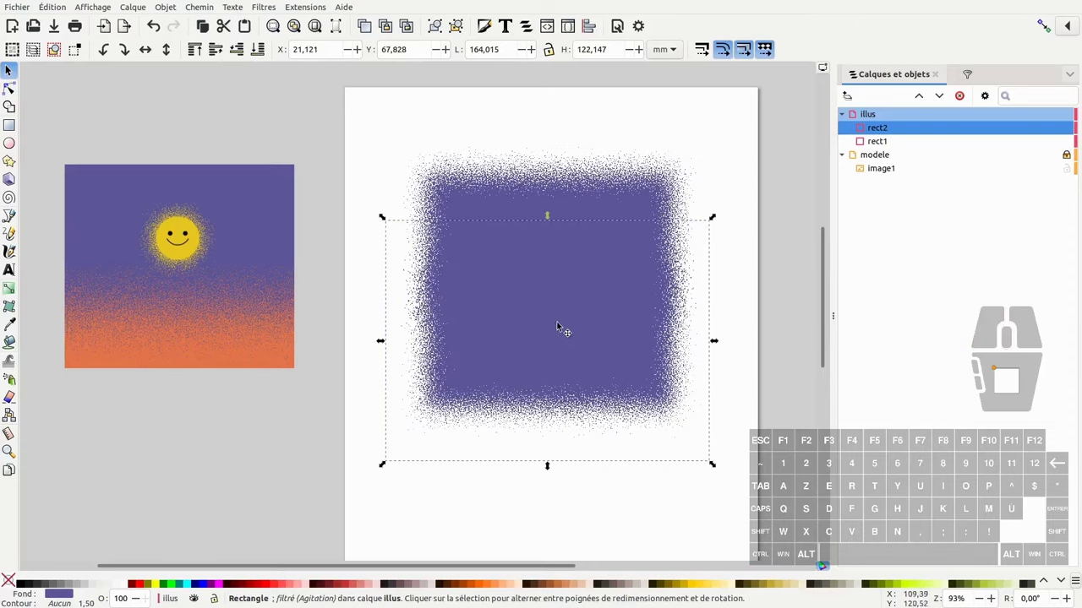
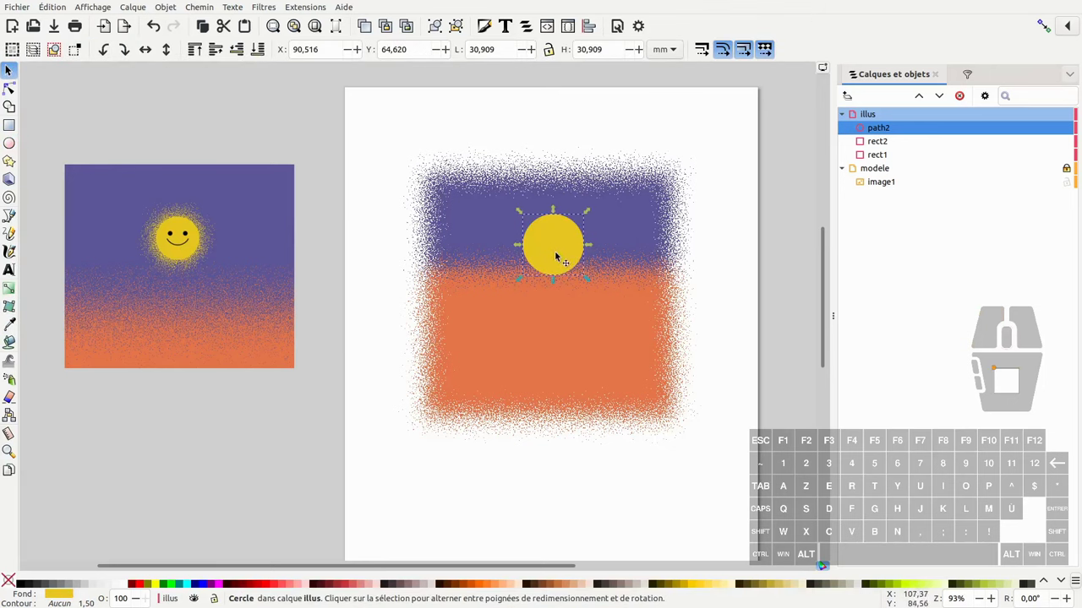
Duplicate the yellow sun circle and give the copy the Roughen grain filter as a halo
{"action": "key", "text": "ctrl+d"}
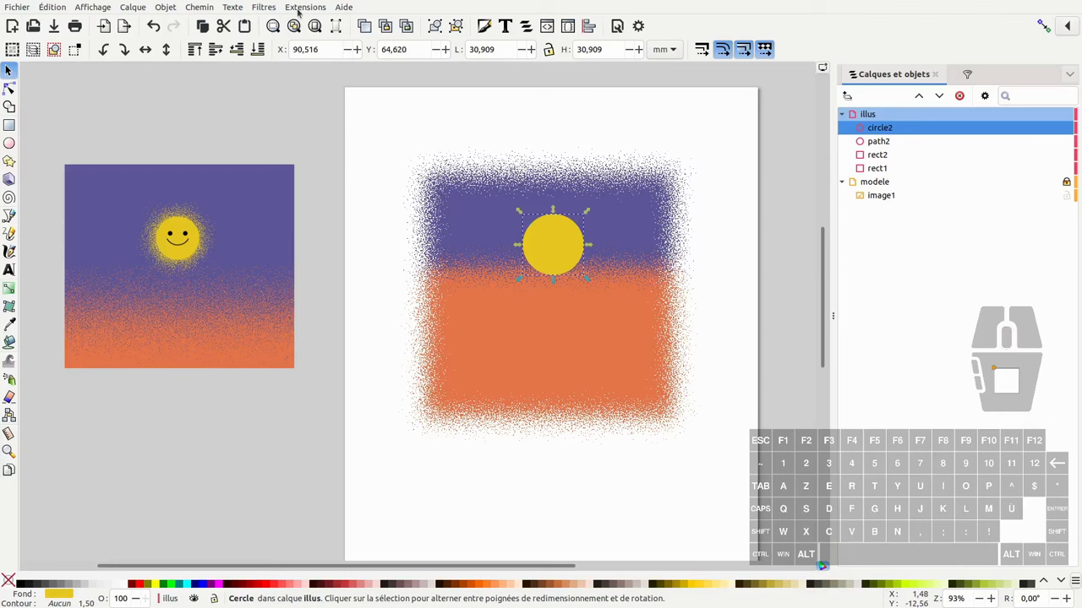
{"action": "left_click", "coordinate": [973, 85]}
{"action": "left_click", "coordinate": [847, 95]}
{"action": "left_click_drag", "start_coordinate": [603, 255], "coordinate": [604, 247]}
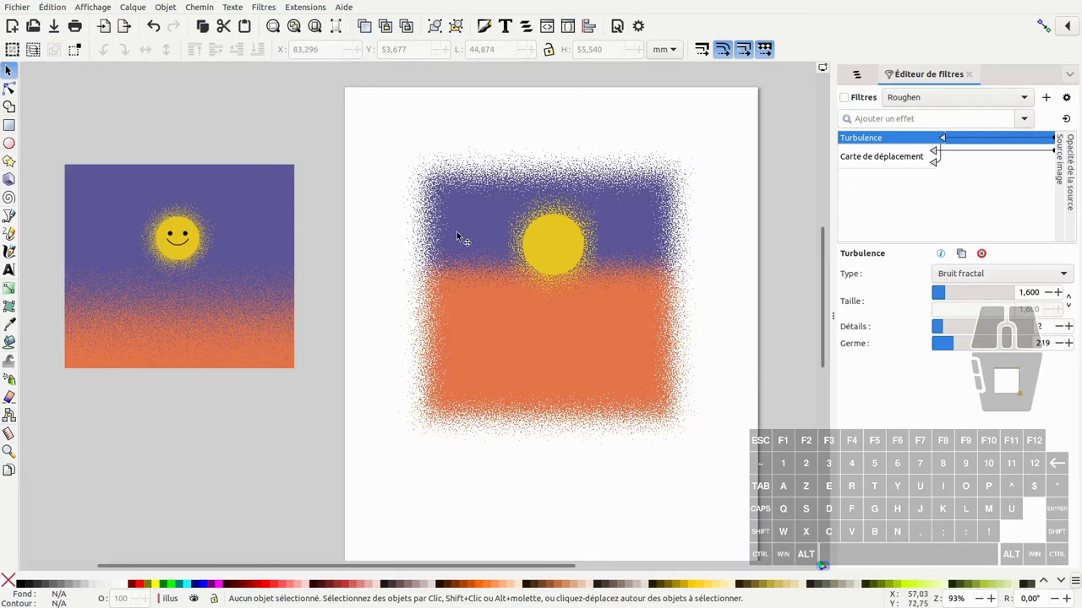
Select the purple and orange sky rectangles together for clipping into a square
{"action": "left_click", "coordinate": [511, 213]}
{"action": "left_click", "coordinate": [482, 316]}
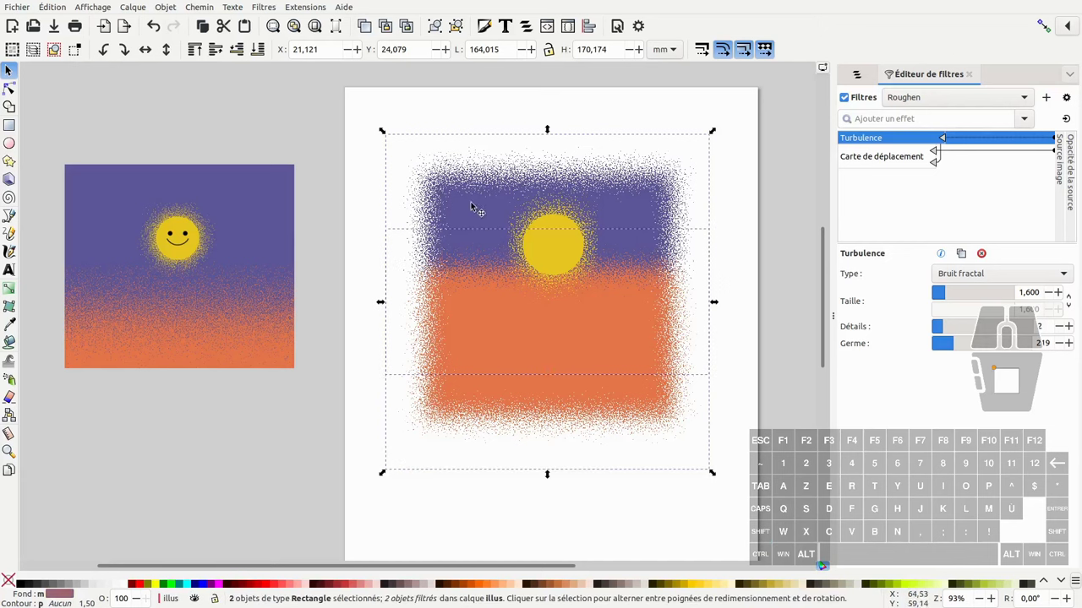
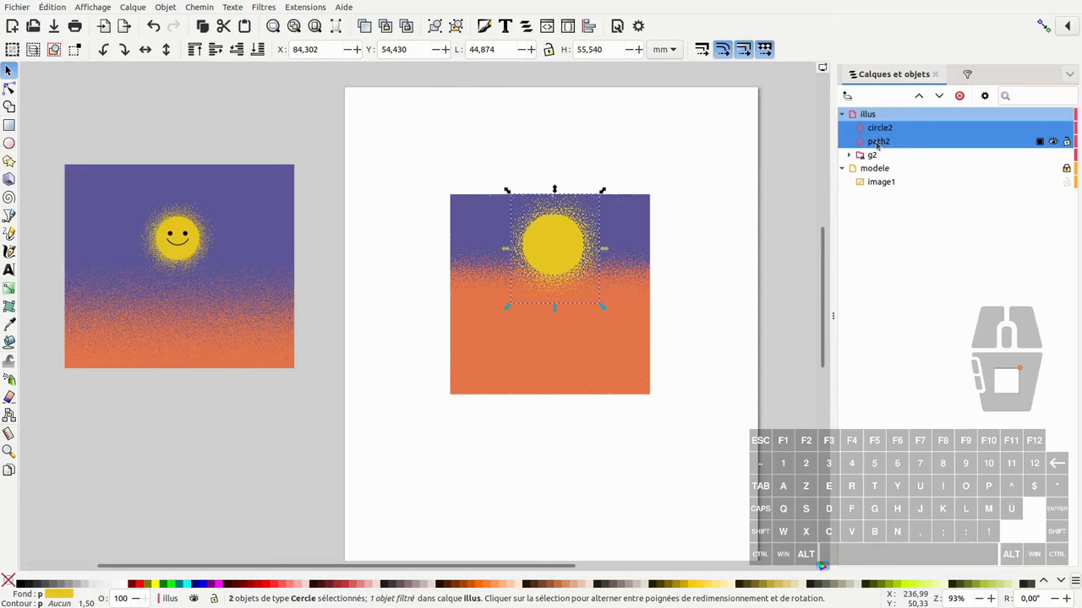
Group the two sun circles and lower the sun toward the horizon
{"action": "left_click", "coordinate": [600, 432]}
{"action": "left_click_drag", "start_coordinate": [540, 296], "coordinate": [572, 324]}
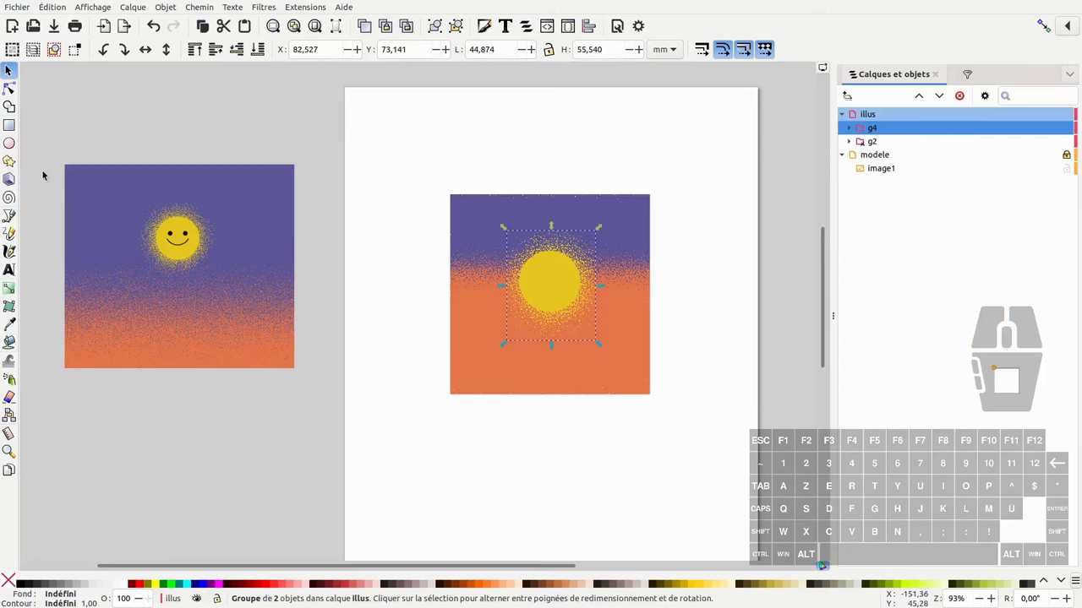
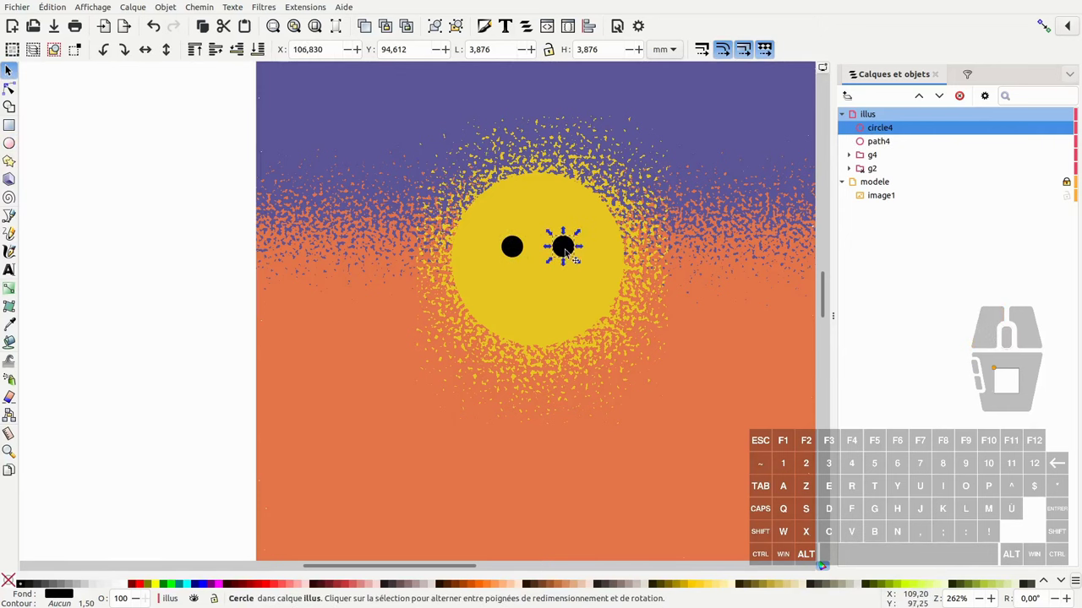
Duplicate the eye and enlarge the copy below the eyes into a mouth-sized circle
{"action": "key", "text": "ctrl+d"}
{"action": "left_click_drag", "start_coordinate": [566, 254], "coordinate": [537, 289]}
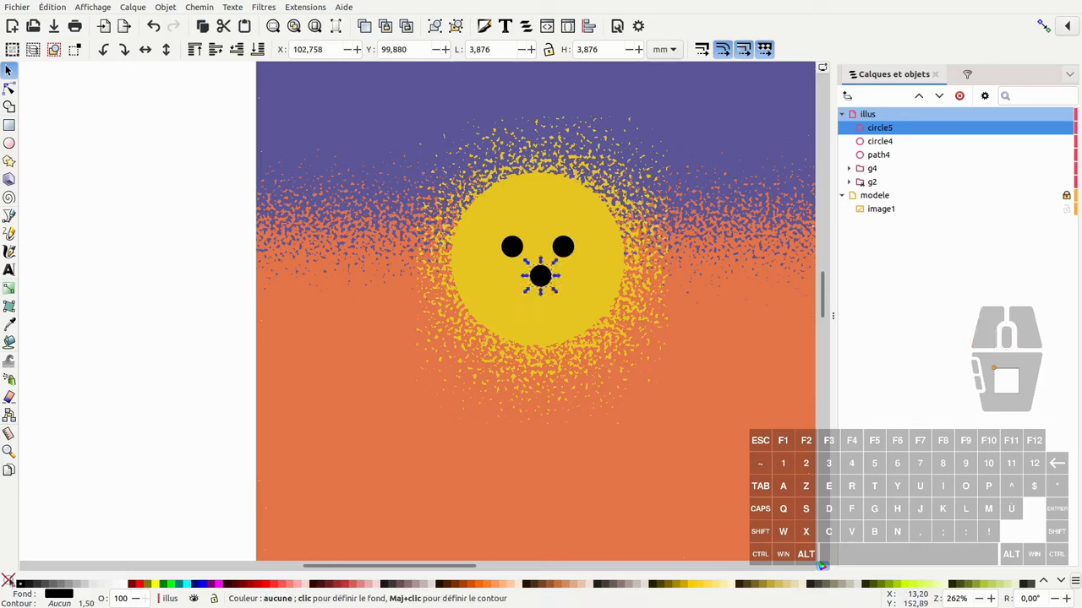
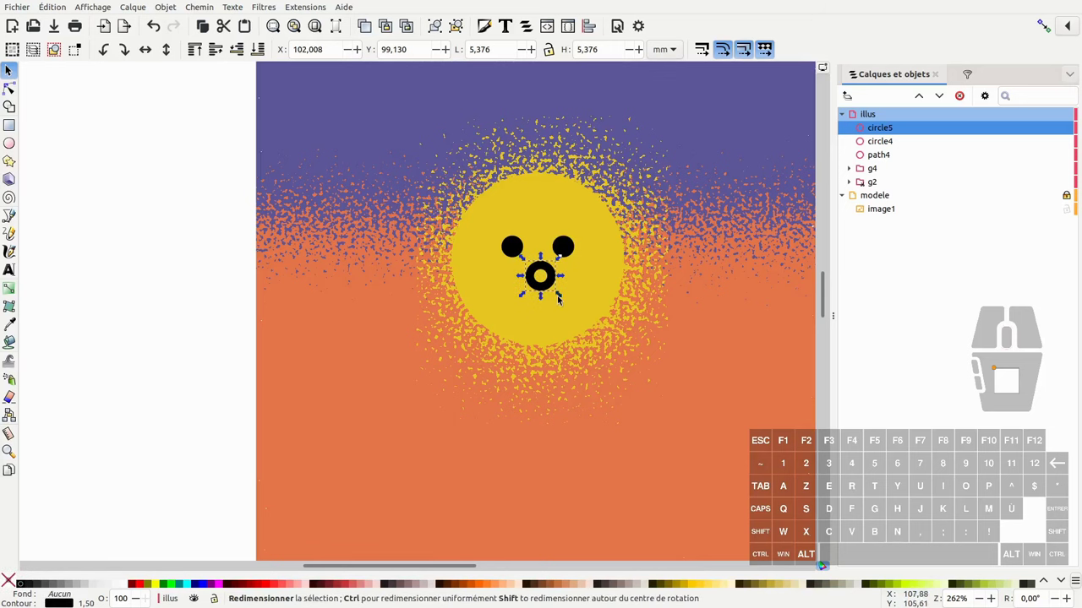
{"action": "left_click_drag", "start_coordinate": [561, 295], "coordinate": [587, 326]}
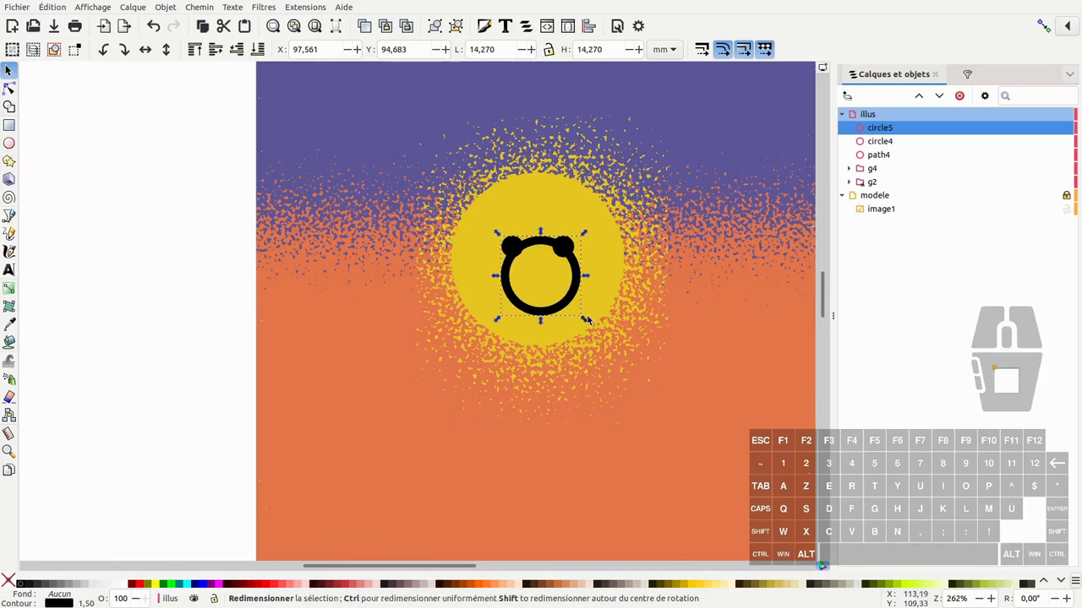
{"action": "left_click", "coordinate": [541, 244]}
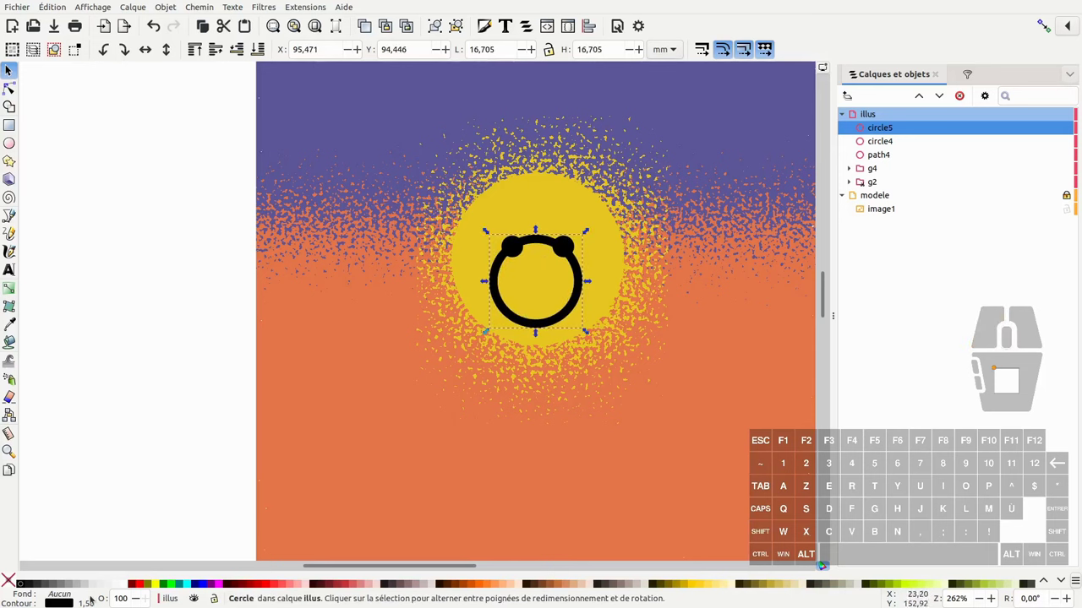
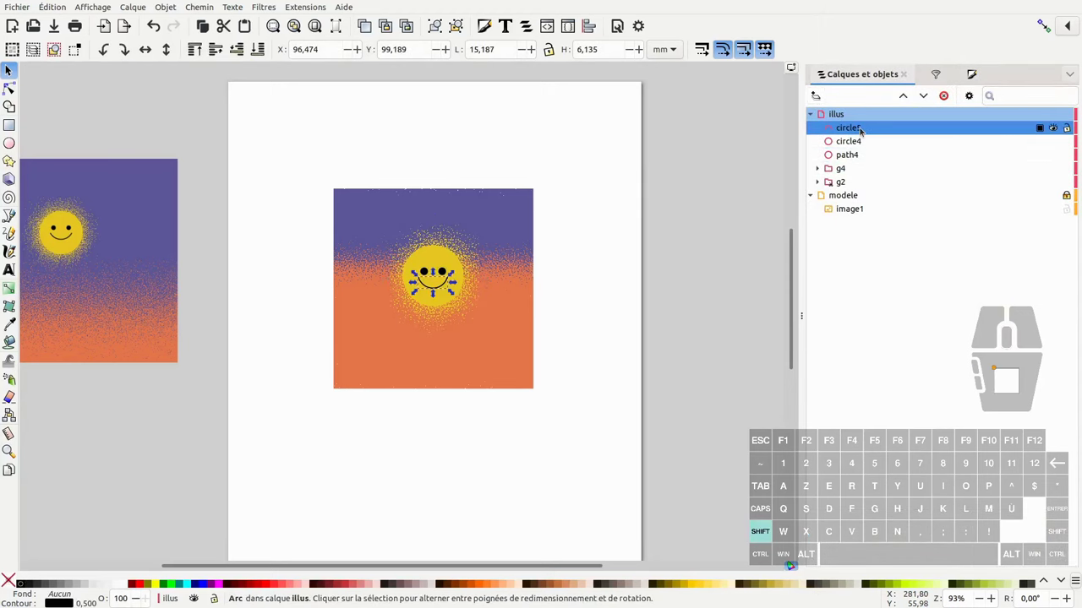
Select the mouth and both eyes together in the objects list for grouping with the sun
{"action": "left_click", "coordinate": [854, 158]}
{"action": "left_click", "coordinate": [859, 141]}
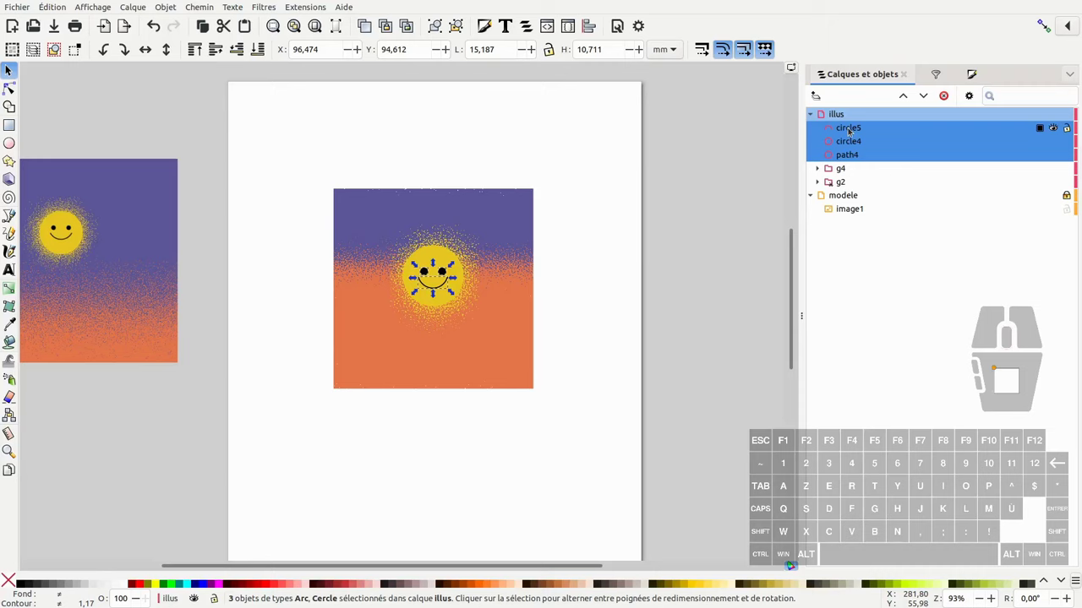